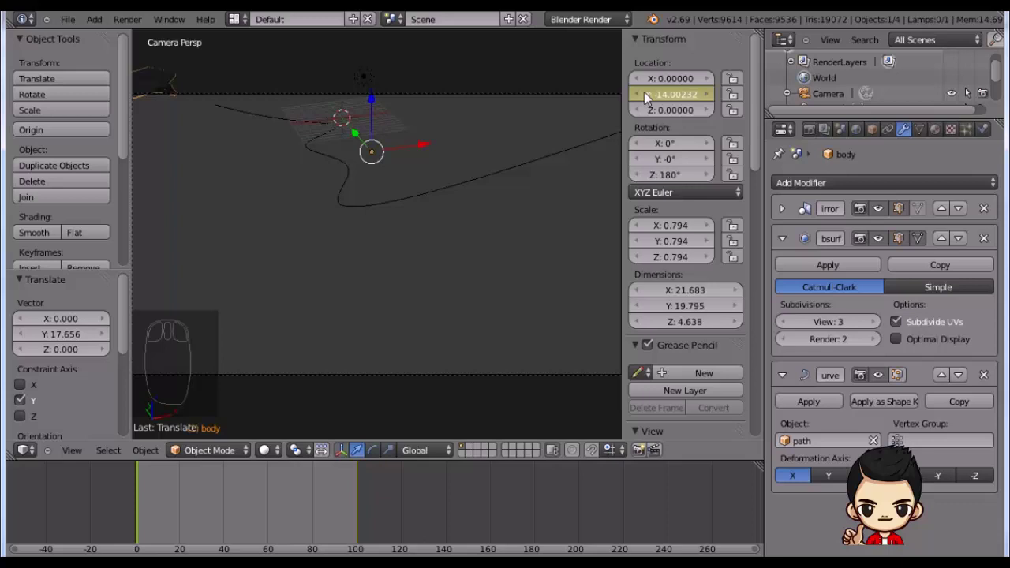
Step: Key the body's Y location at frames ~30 and ~40, ending around Y 60.47 along the path
drag(657, 100, 230, 504)
drag(203, 506, 193, 511)
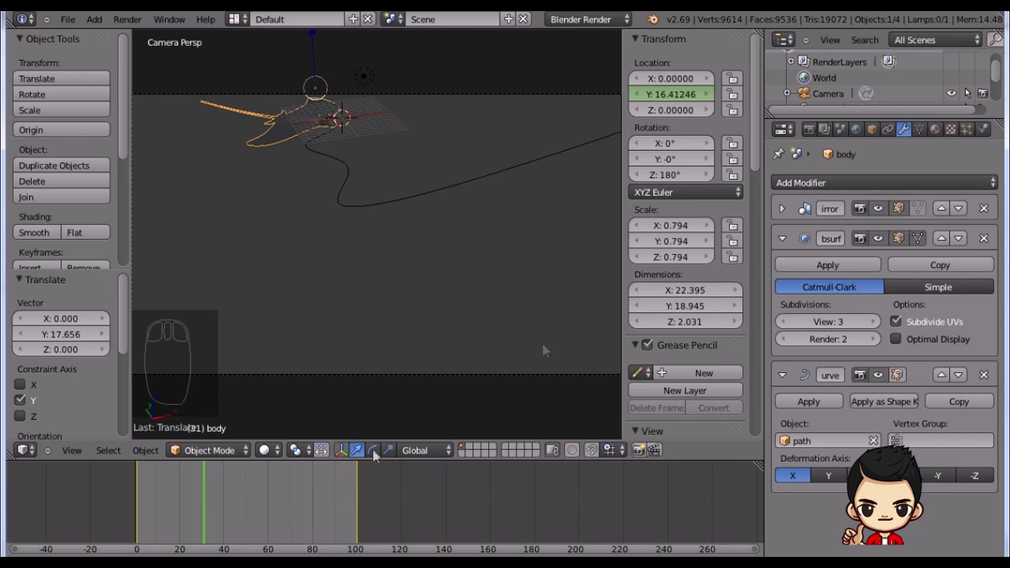
drag(699, 104, 256, 508)
drag(255, 509, 235, 514)
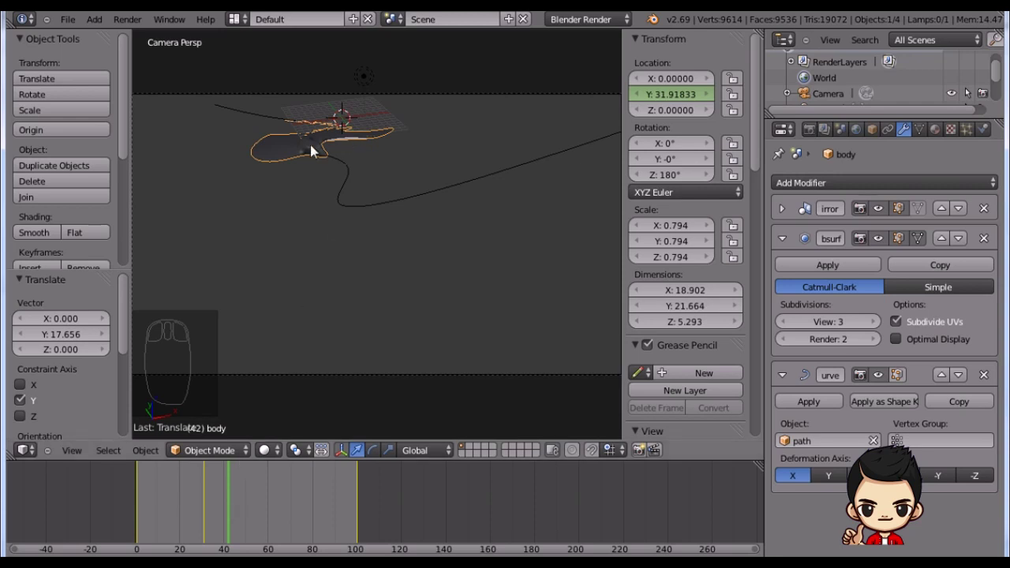
drag(659, 103, 726, 109)
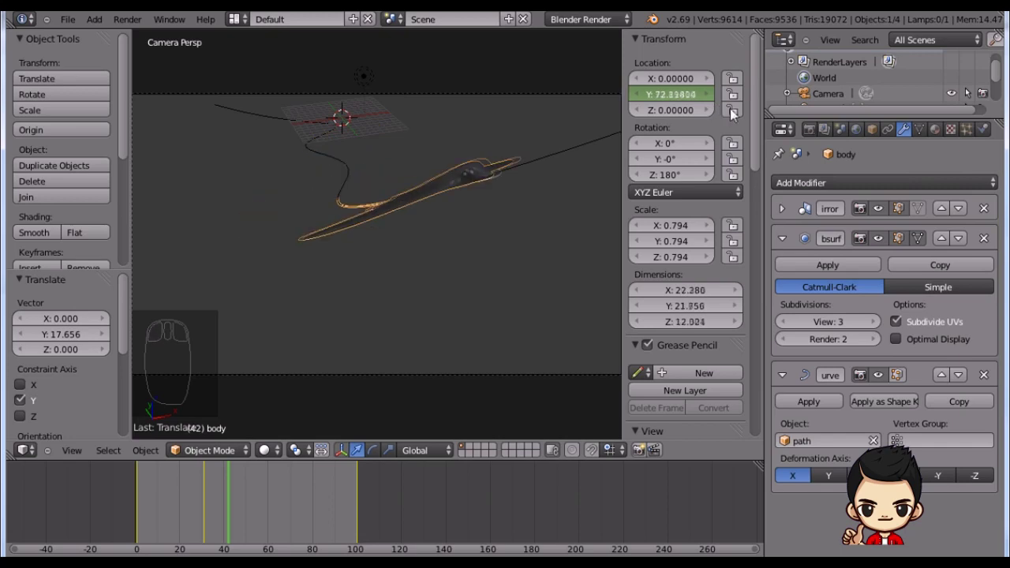
drag(687, 105, 140, 498)
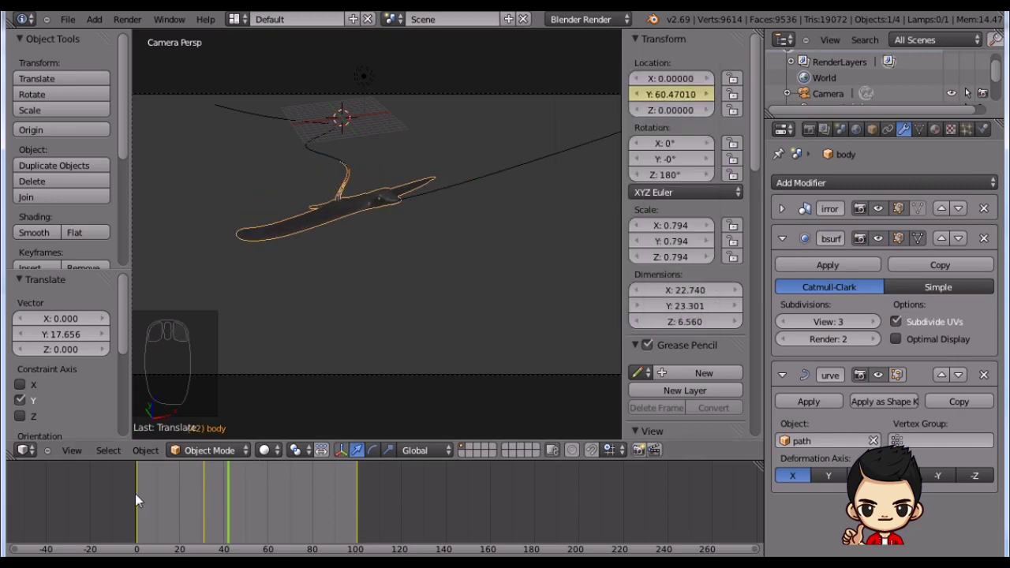
Step: Play the body's glide along the path from the start, stop it, and scrub to about frame 68
drag(158, 497, 221, 504)
key(alt+a)
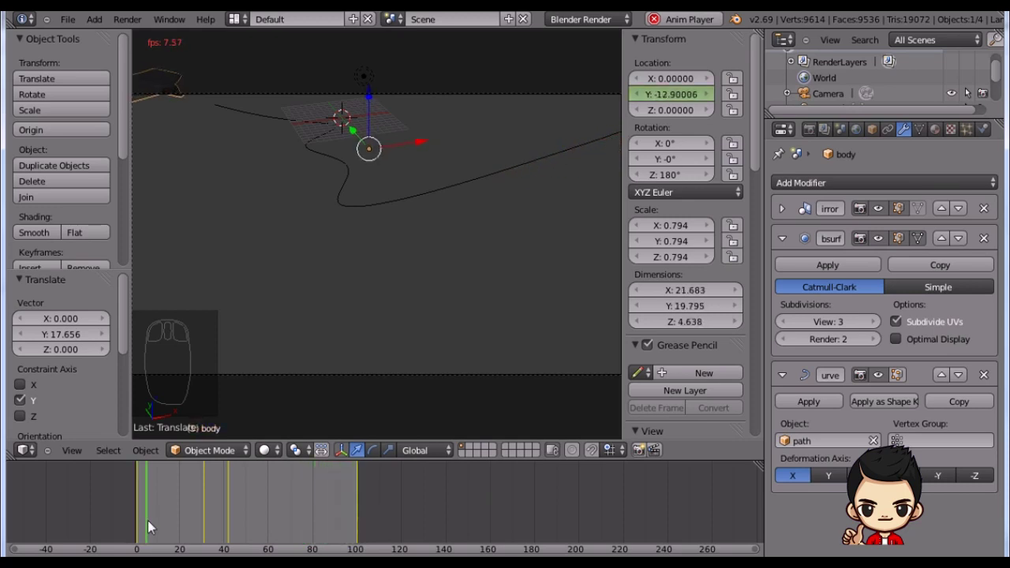
key(alt+a)
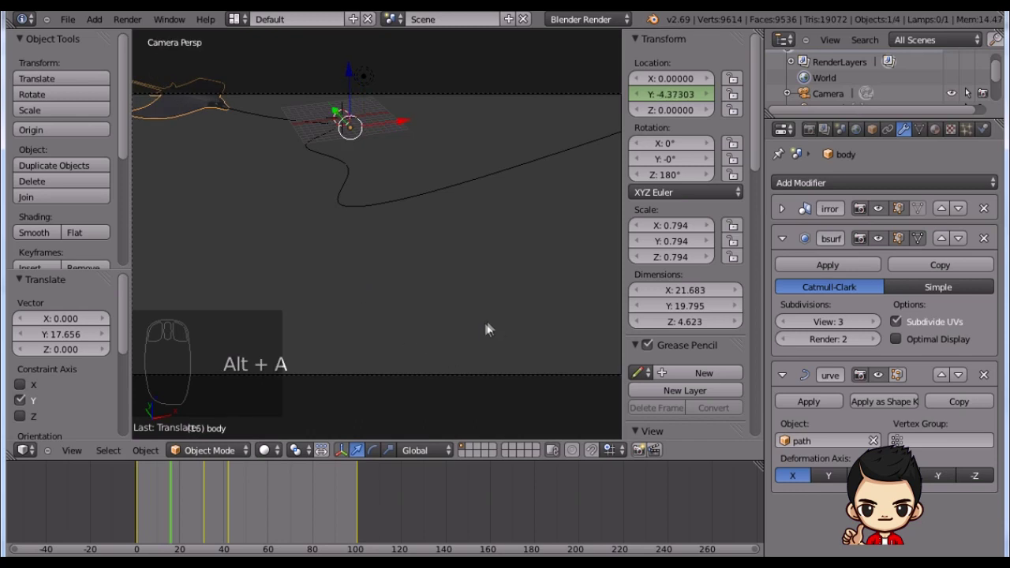
drag(199, 509, 288, 522)
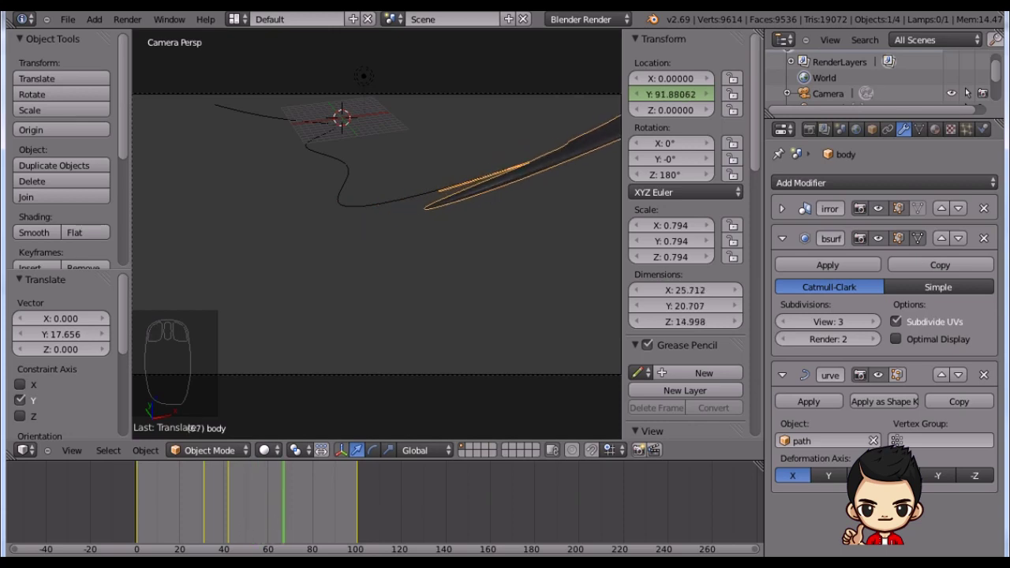
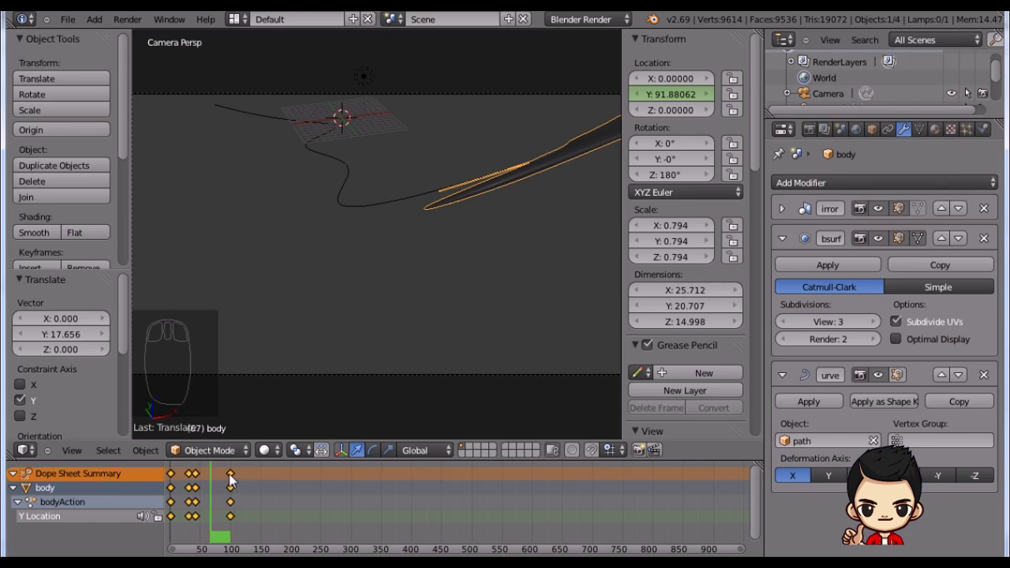
Step: Move the body to Y 109.41 near the last frame and return the area to the Timeline
key(g)
drag(246, 493, 232, 494)
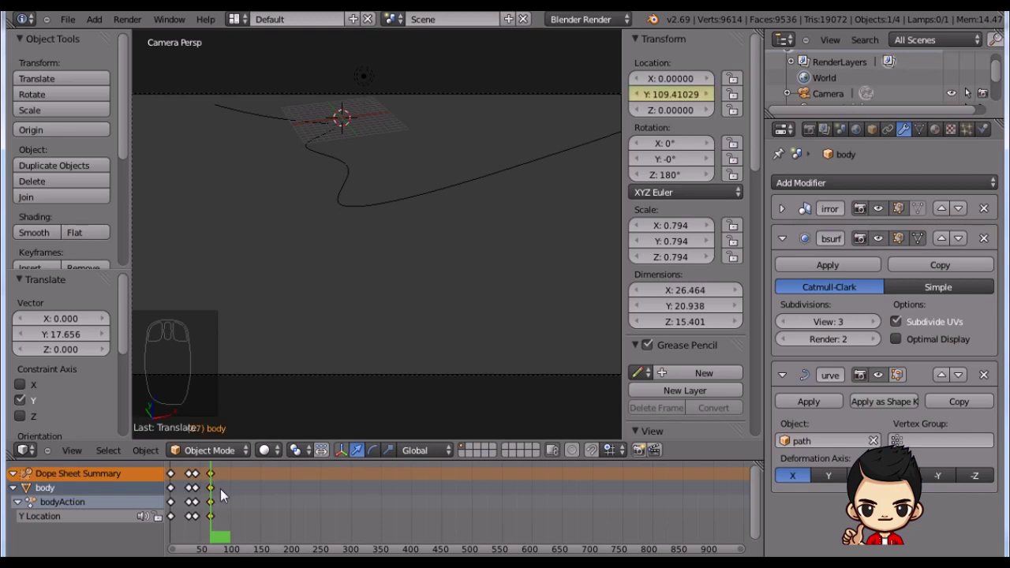
drag(124, 525, 290, 519)
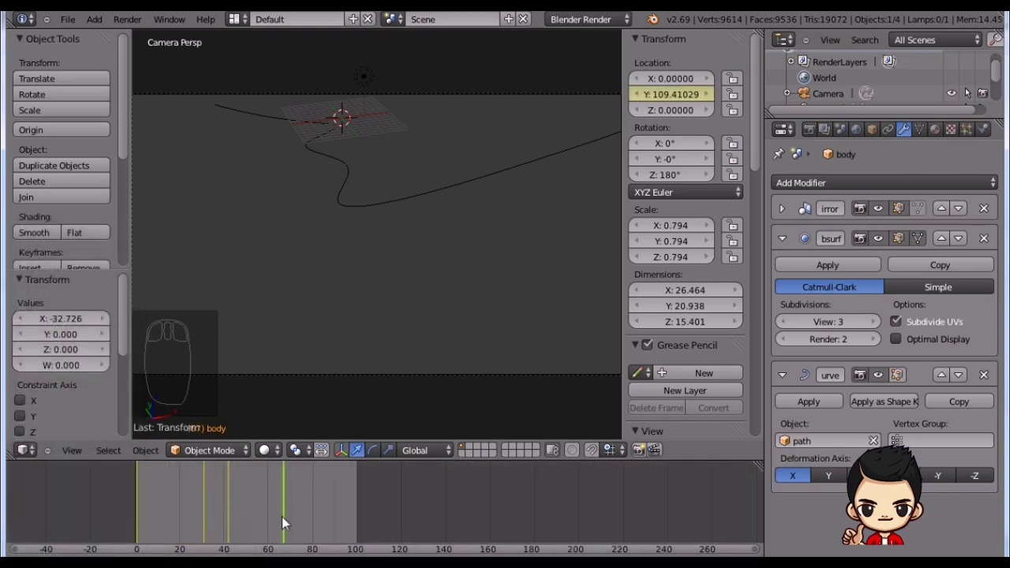
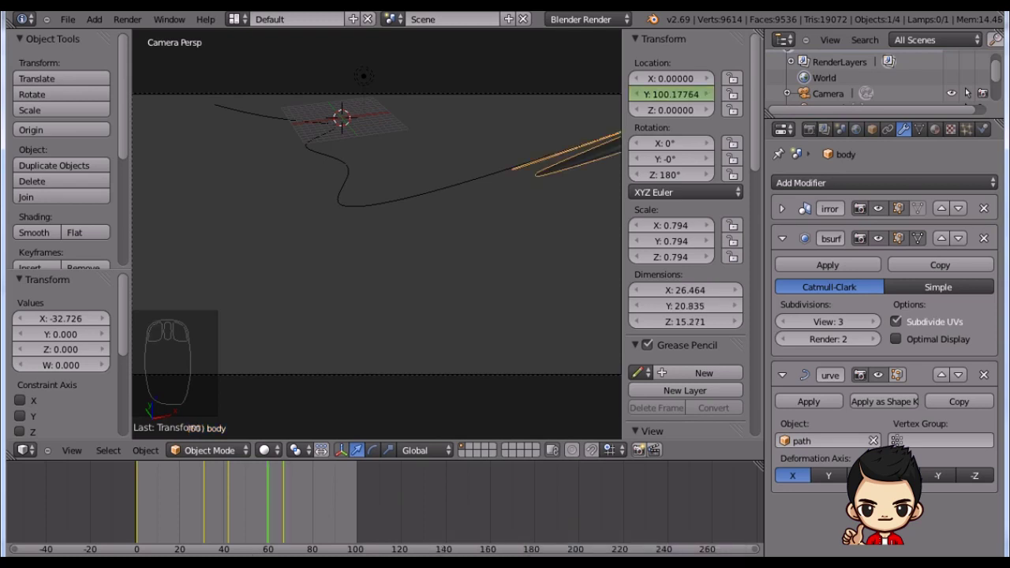
Step: Set the end frame to about 75 and nudge the Y Location keys slightly later in the Dope Sheet
drag(293, 537, 383, 538)
key(e)
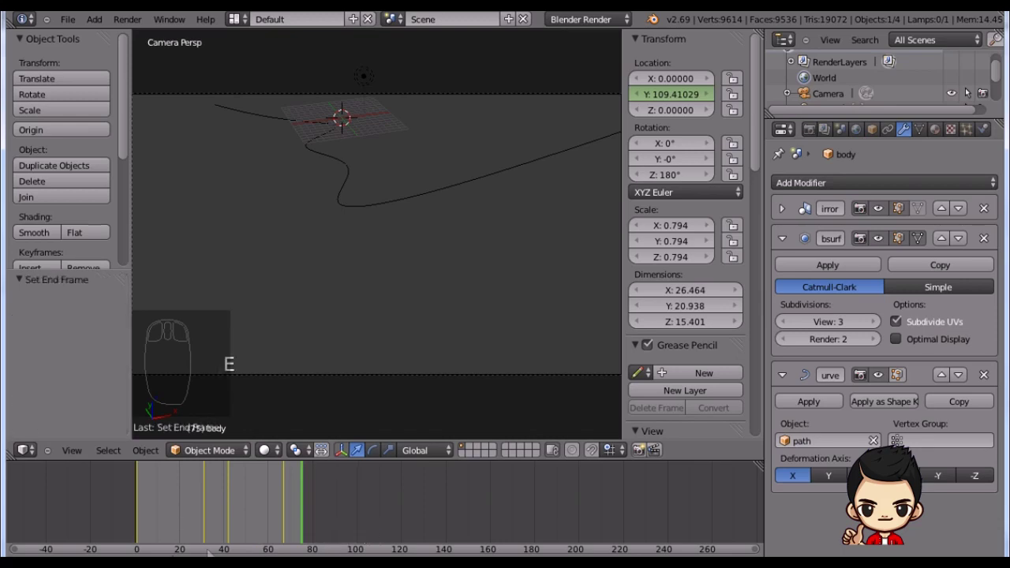
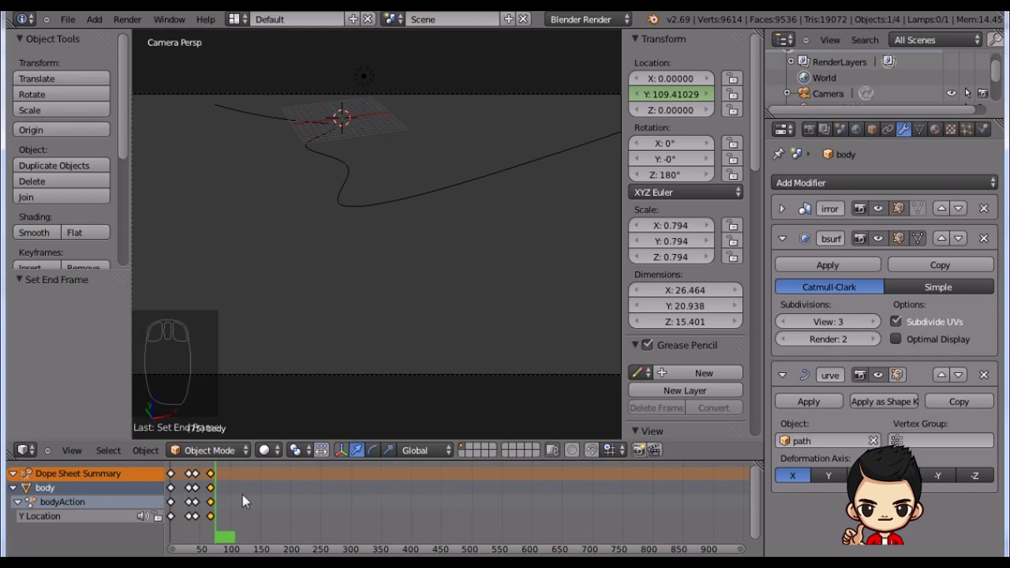
key(g)
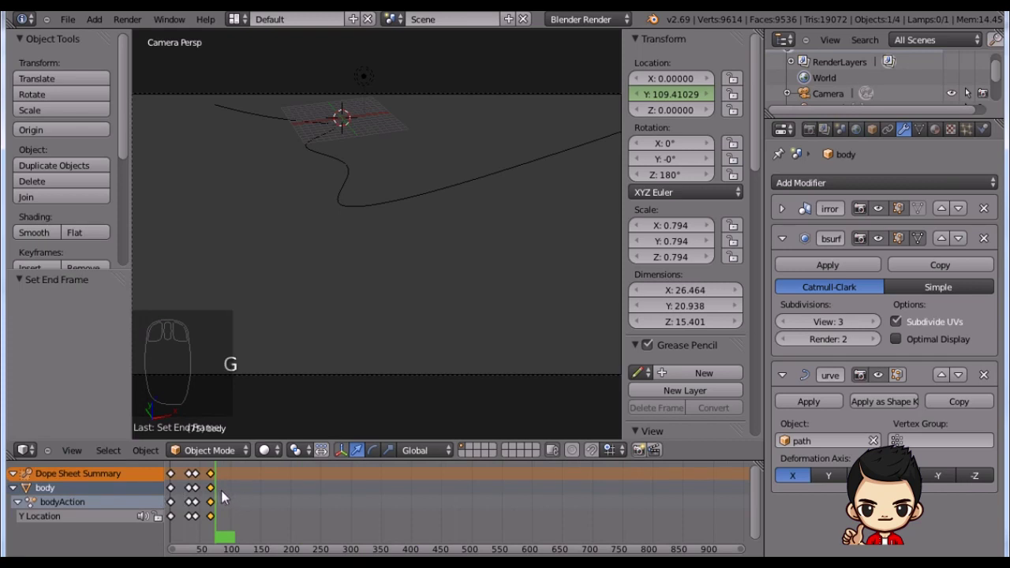
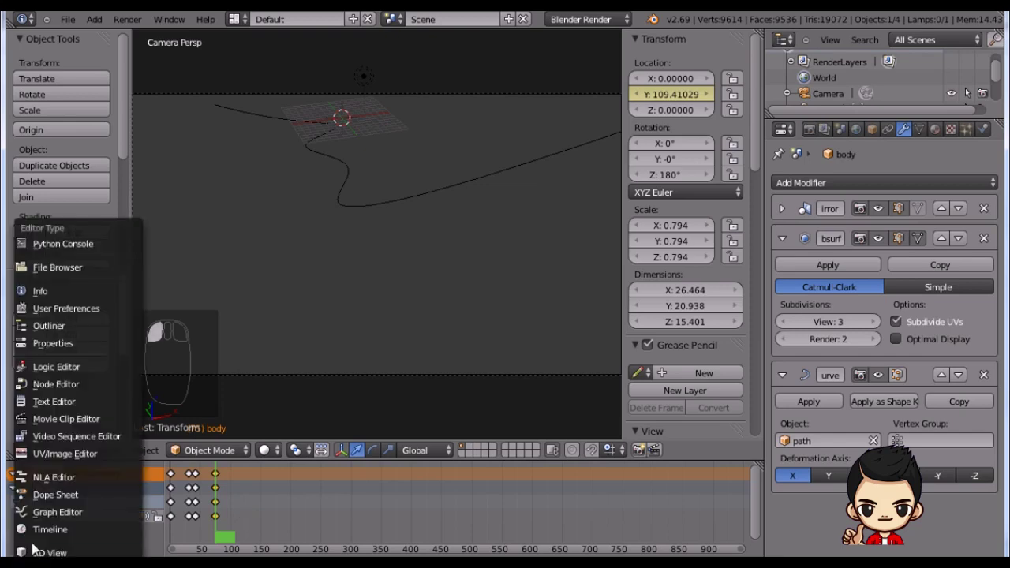
Step: Switch back to the Timeline, rewind to frame 0, play the animation through, and stop it
drag(61, 525, 149, 514)
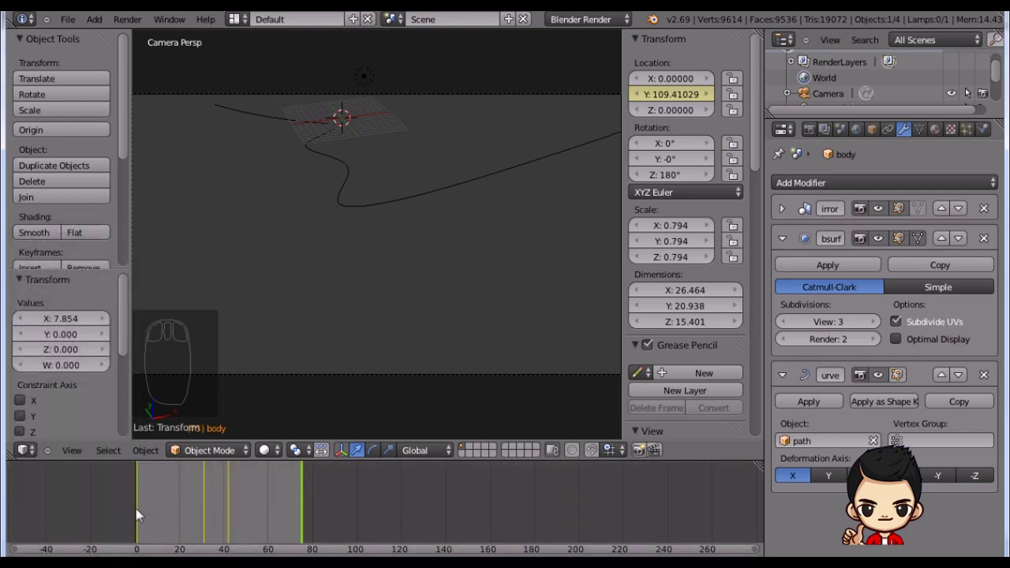
drag(140, 513, 129, 548)
key(alt+a)
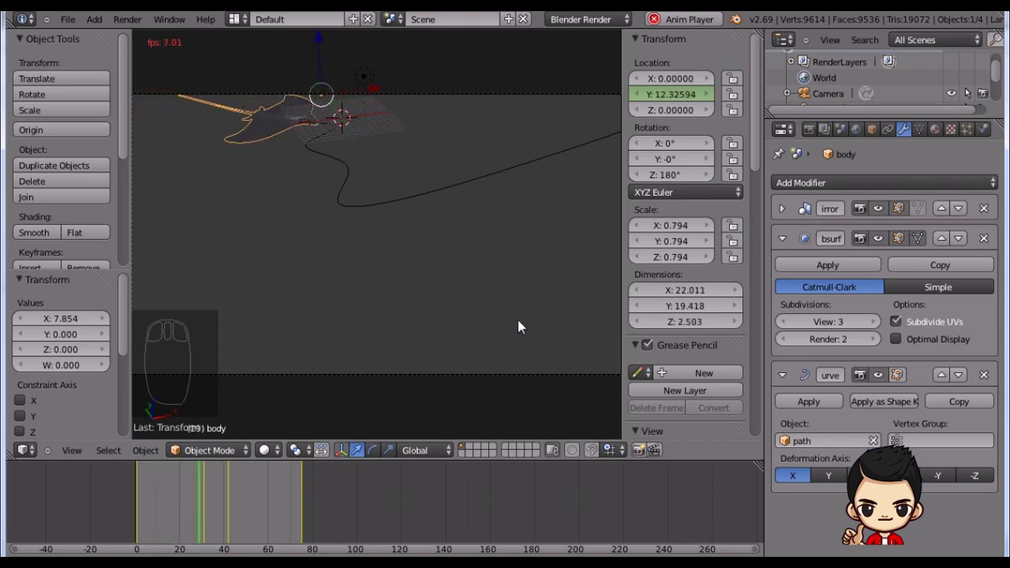
key(alt+a)
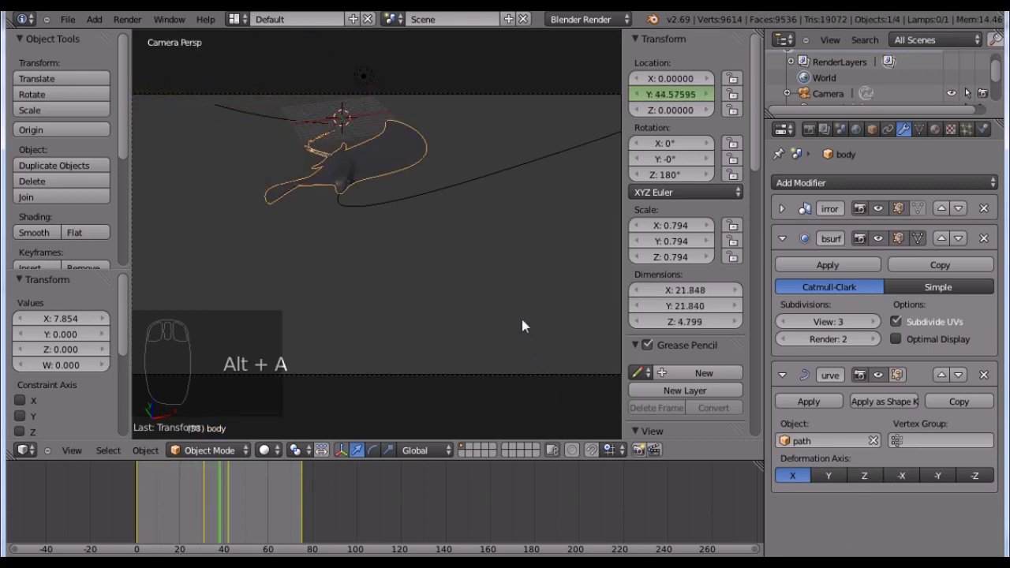